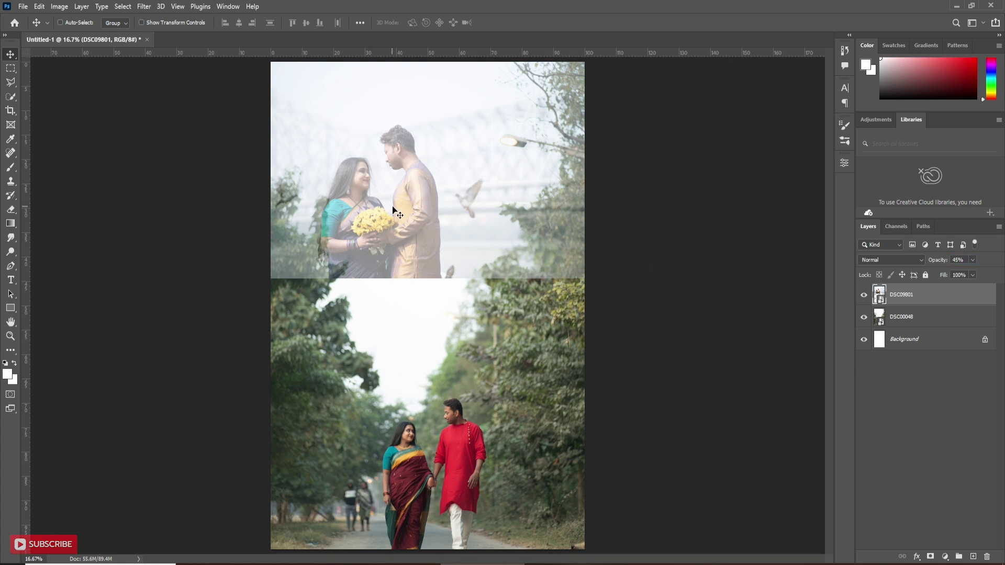
Start Free Transform on the faded top photo (DSC09801, 45% opacity) to scale it toward 84%
{"action": "key", "text": "ctrl+t"}
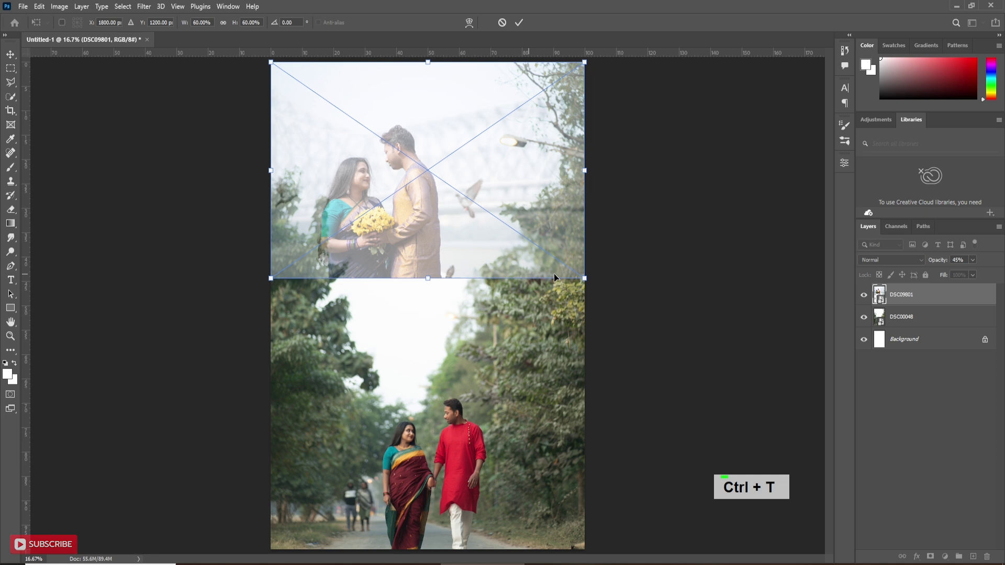